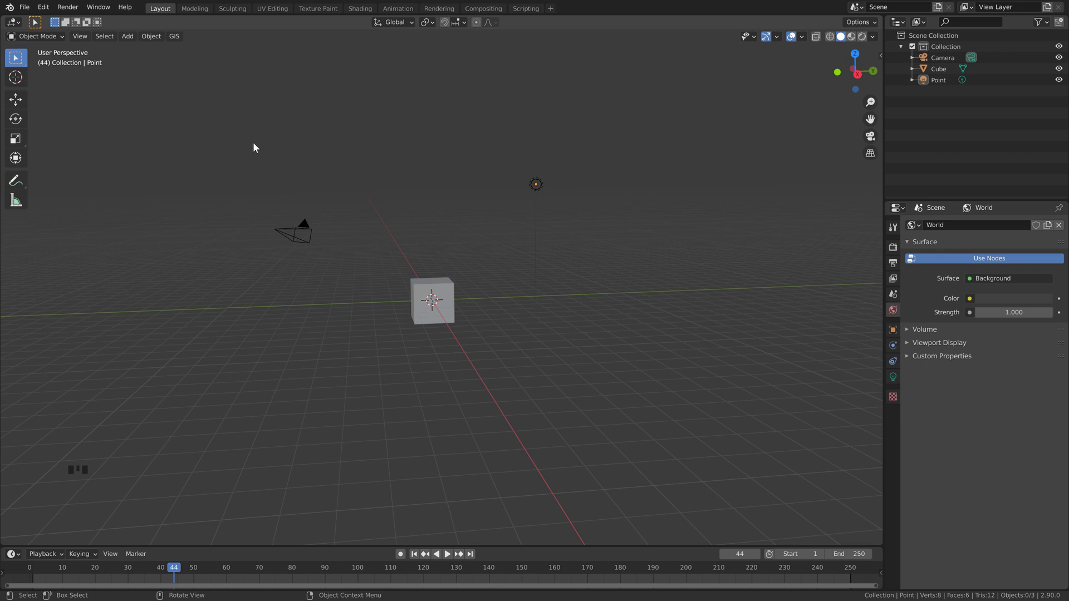
# Step: Delete the default camera, cube and light and add a UV sphere at the origin
pyautogui.click(215, 118)
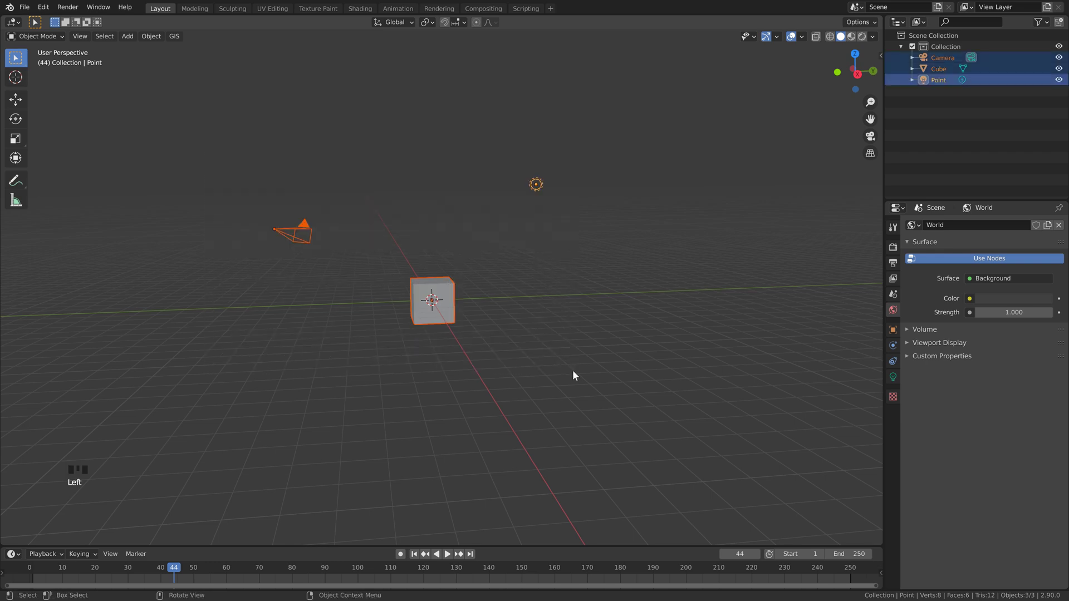
pyautogui.press('Delete')
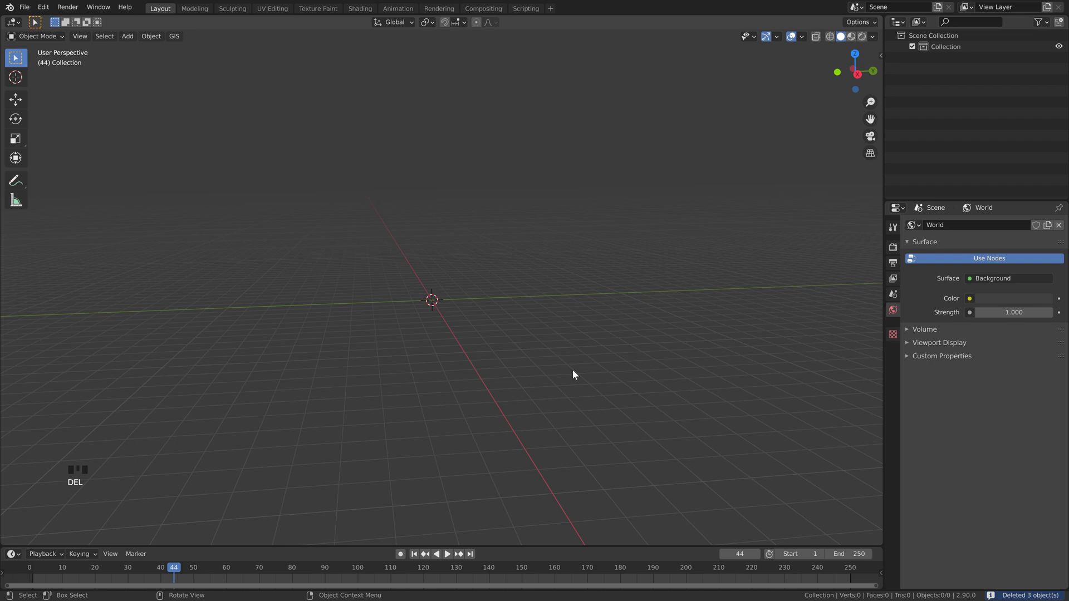
pyautogui.press('shift+a')
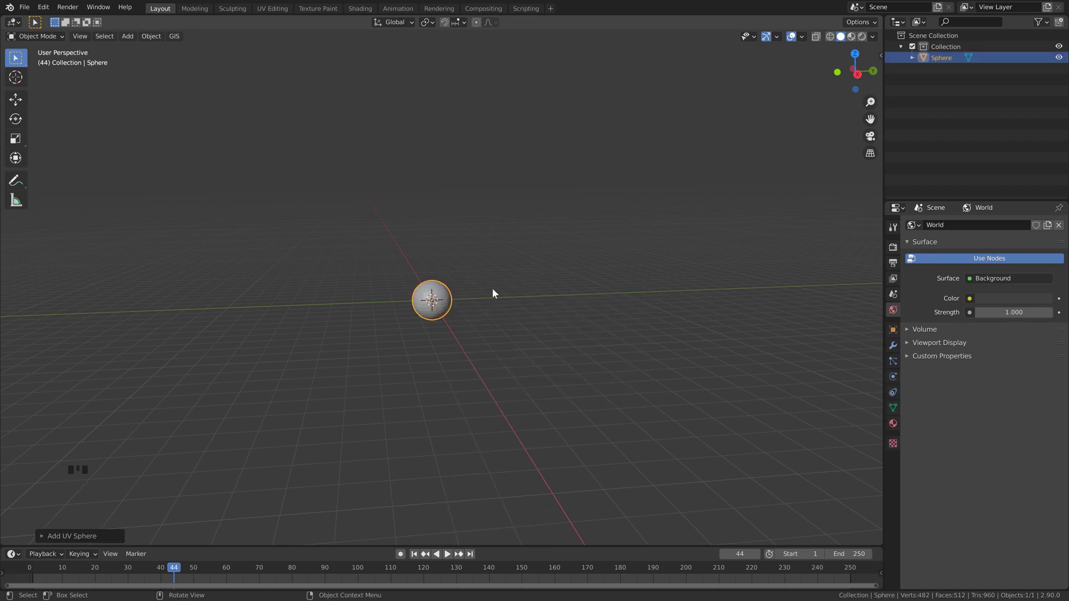
# Step: Orbit and zoom the view to face the new sphere head-on
pyautogui.rightClick(448, 294)
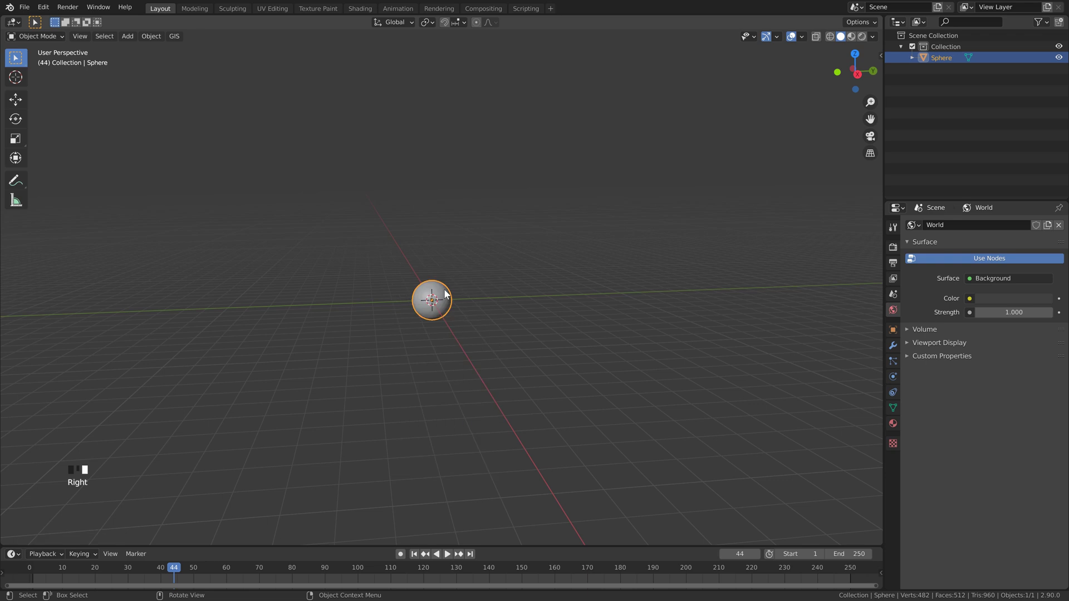
pyautogui.scroll(3)
pyautogui.moveTo(444, 300); pyautogui.dragTo(447, 288)
pyautogui.scroll(-3)
pyautogui.moveTo(448, 296); pyautogui.dragTo(847, 329)
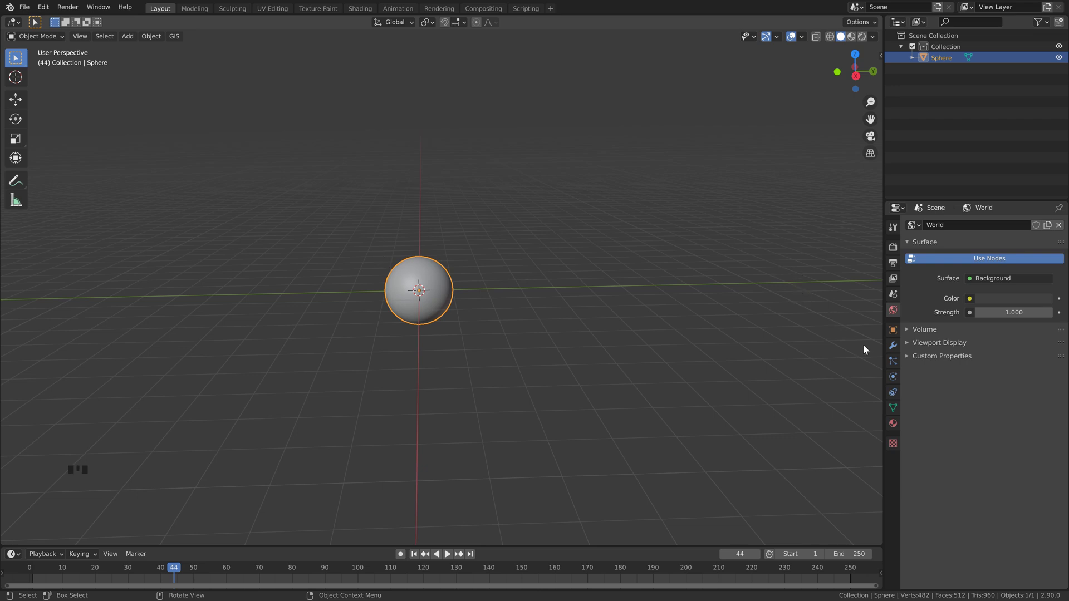
# Step: Give the sphere a Hair particle system with hair dynamics enabled
pyautogui.moveTo(895, 365); pyautogui.dragTo(1014, 282)
pyautogui.click(1014, 290)
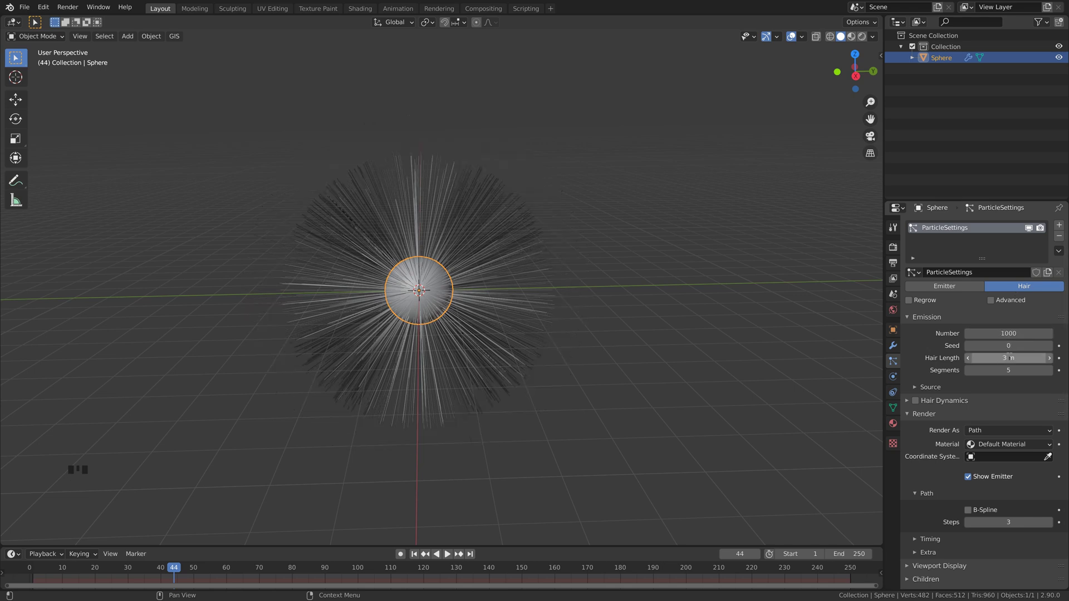
pyautogui.click(922, 404)
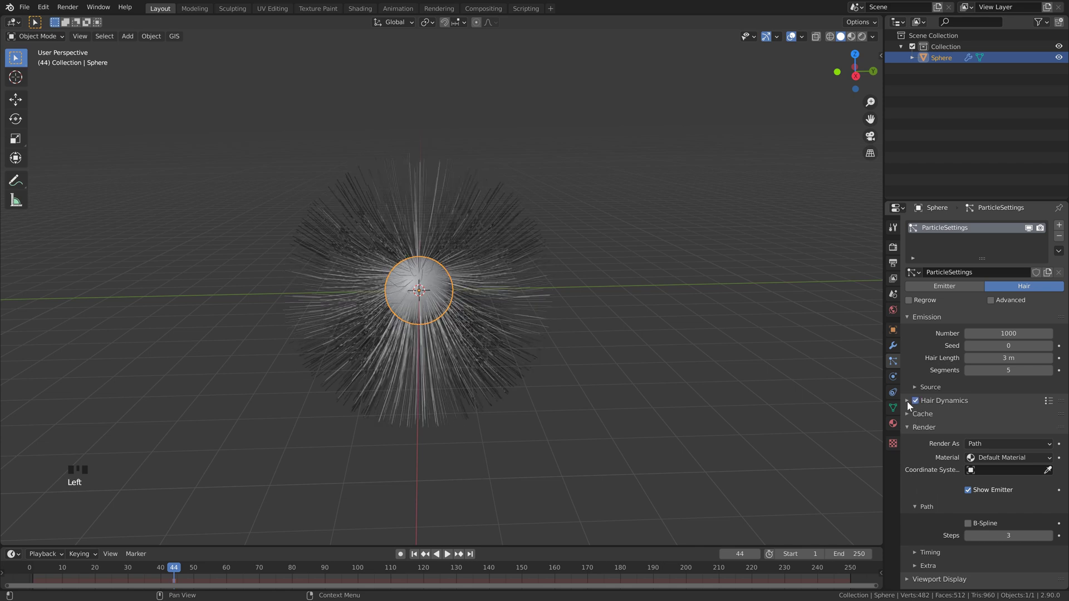
pyautogui.moveTo(911, 404); pyautogui.dragTo(970, 422)
# Step: Raise the hair dynamics quality steps to 8
pyautogui.scroll(-3)
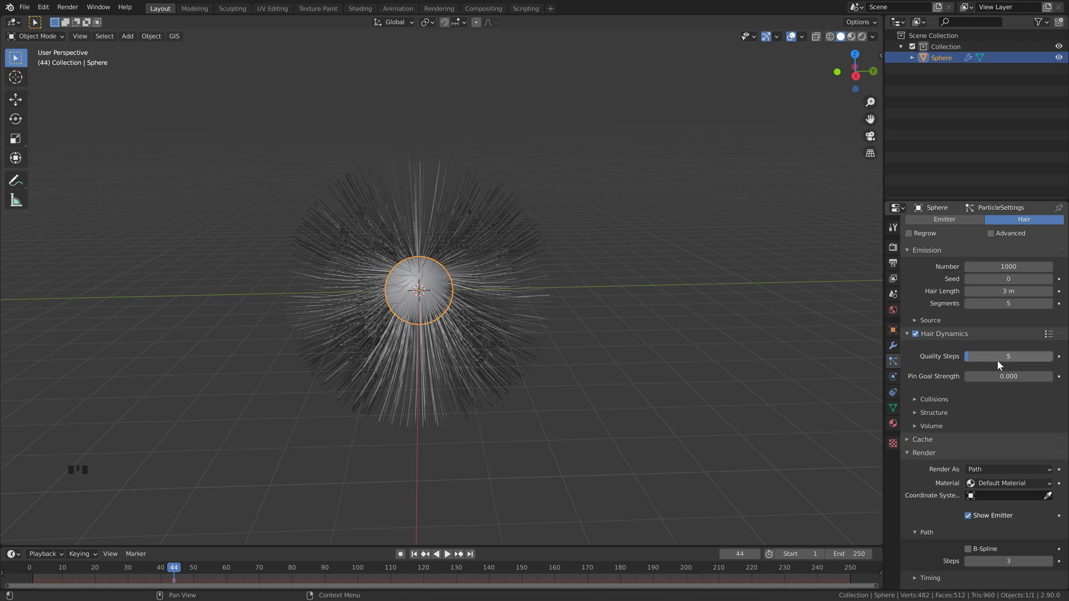
pyautogui.moveTo(1008, 362); pyautogui.dragTo(1003, 340)
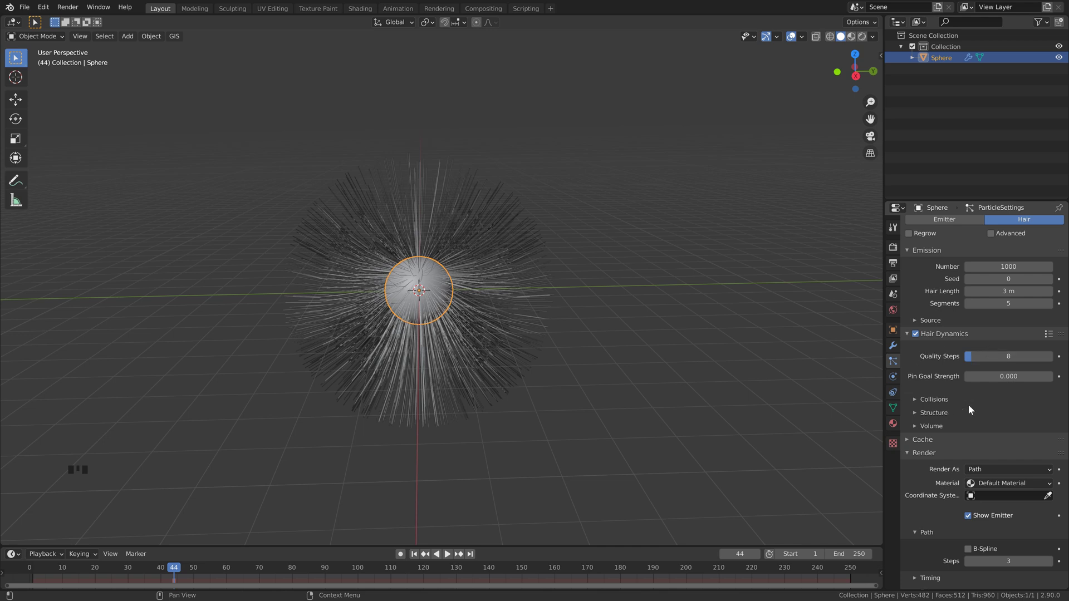
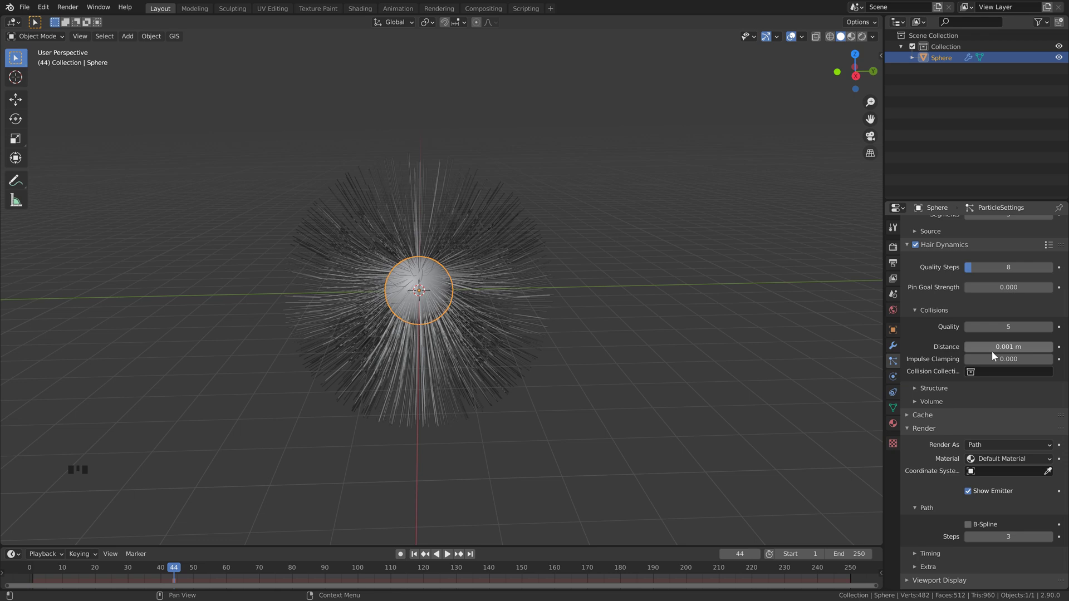
pyautogui.scroll(-3)
pyautogui.scroll(-3)
pyautogui.scroll(-3)
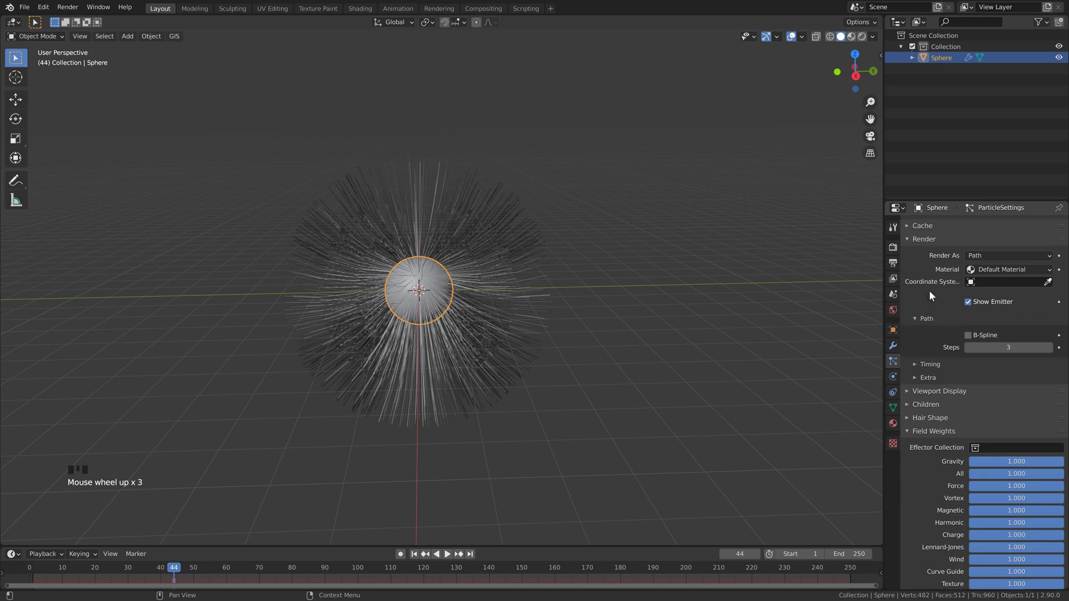
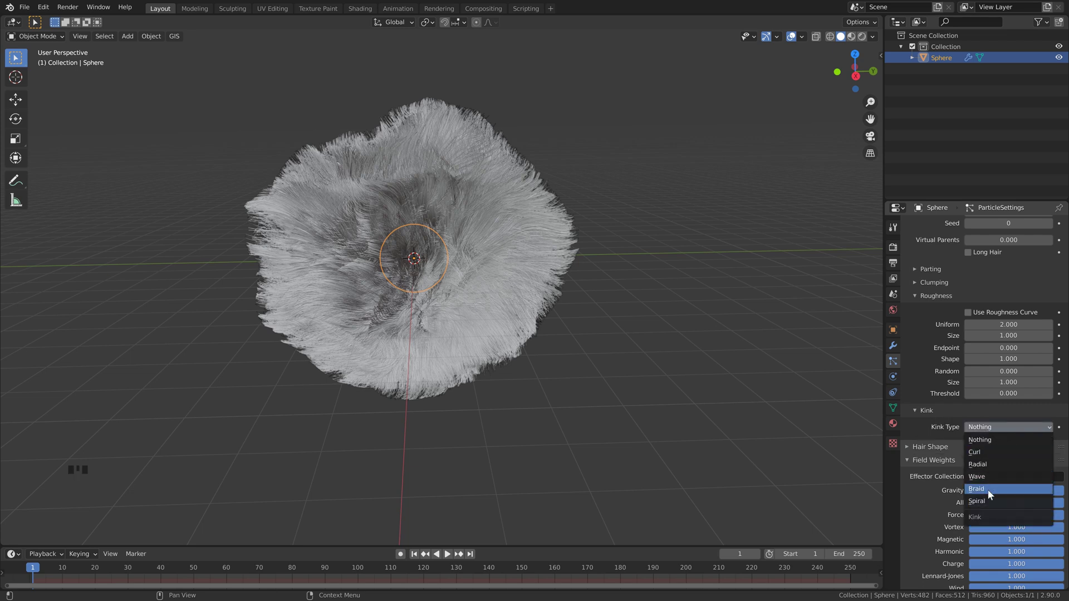
# Step: Set the child hair Braid kink shape to 0.900 with uniform roughness 2
pyautogui.moveTo(1032, 440); pyautogui.dragTo(1026, 487)
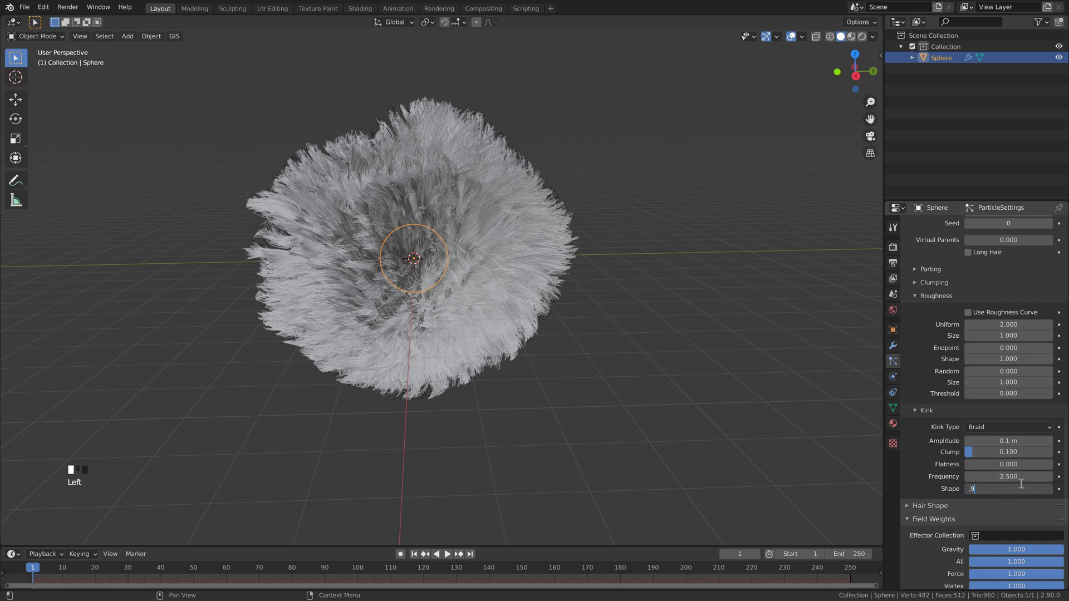
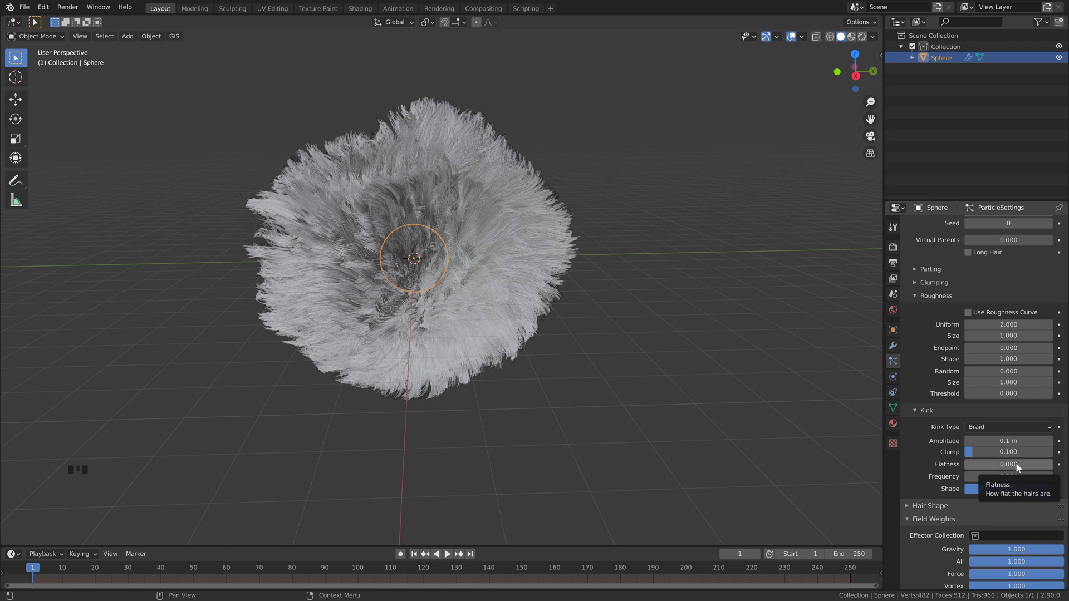
# Step: Set hair strand shape -0.99, root diameter 0.075 m, tip 0 m and diameter scale 0.01
pyautogui.scroll(-3)
pyautogui.scroll(-3)
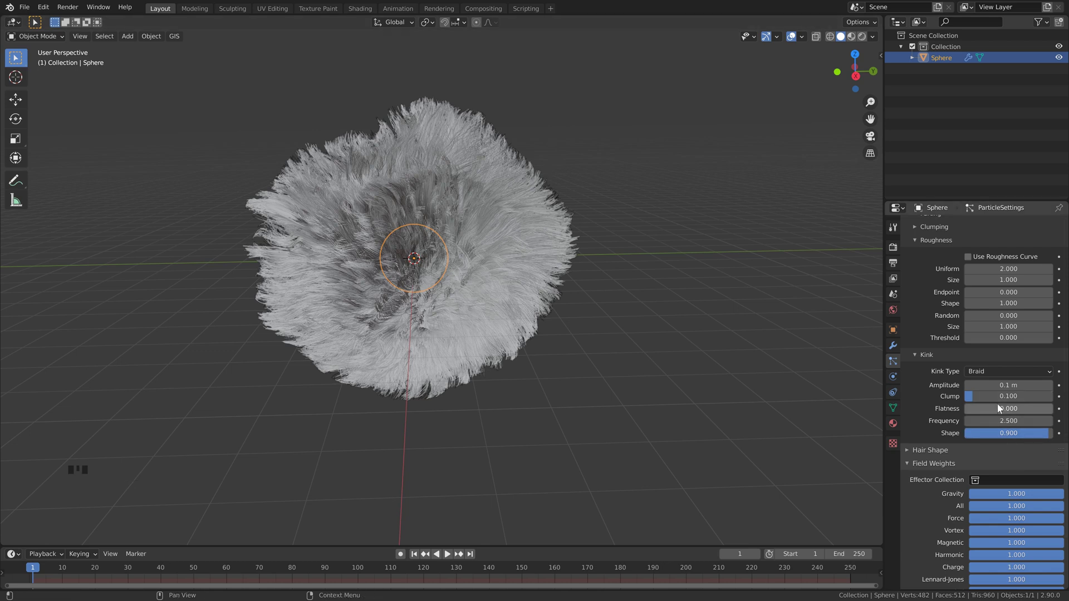
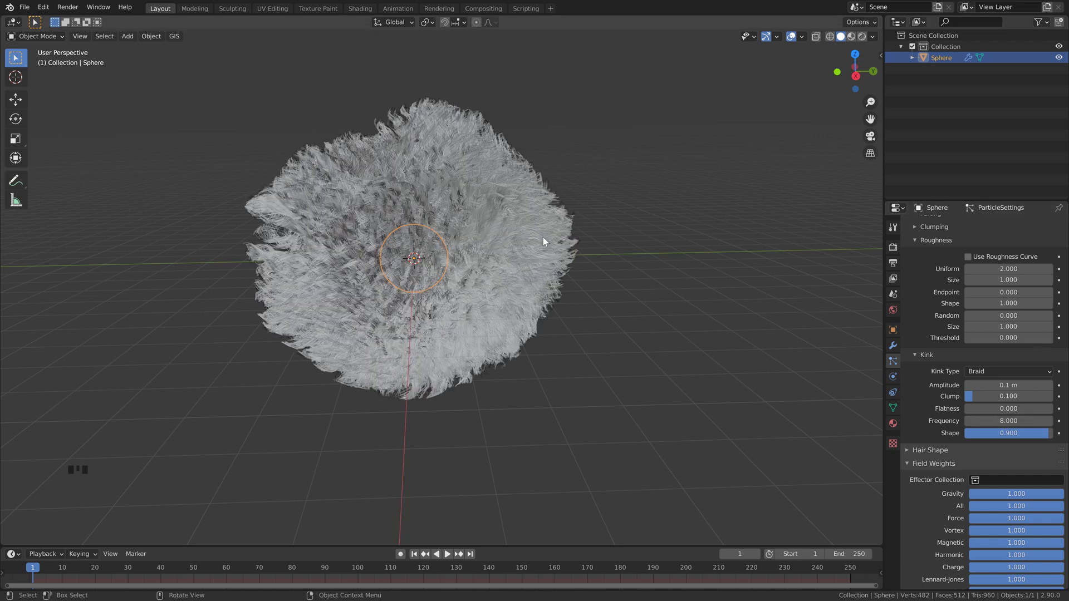
pyautogui.click(1023, 403)
pyautogui.scroll(-3)
pyautogui.scroll(-3)
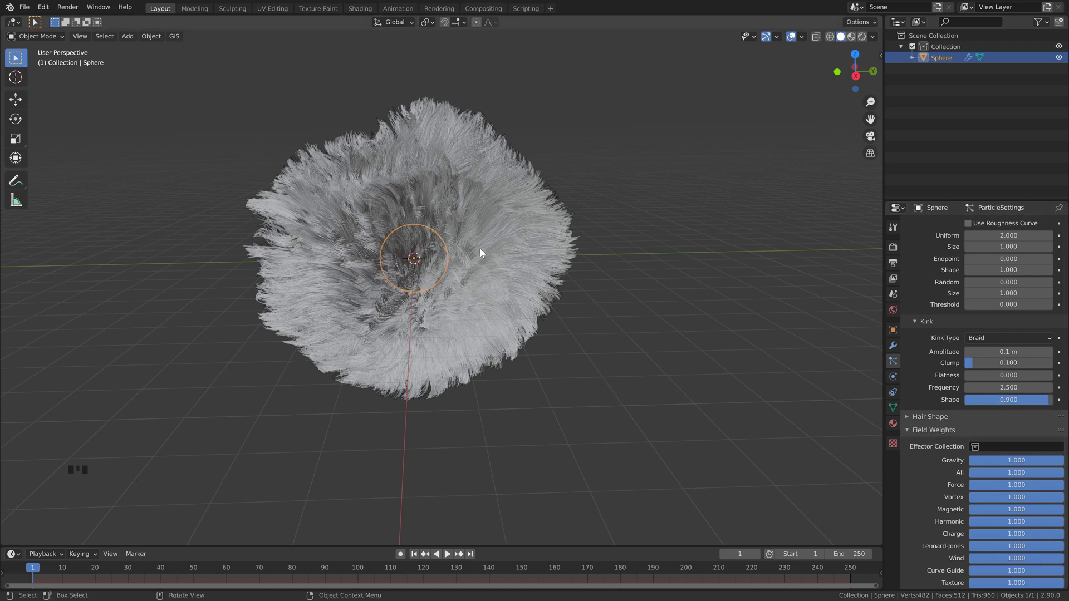
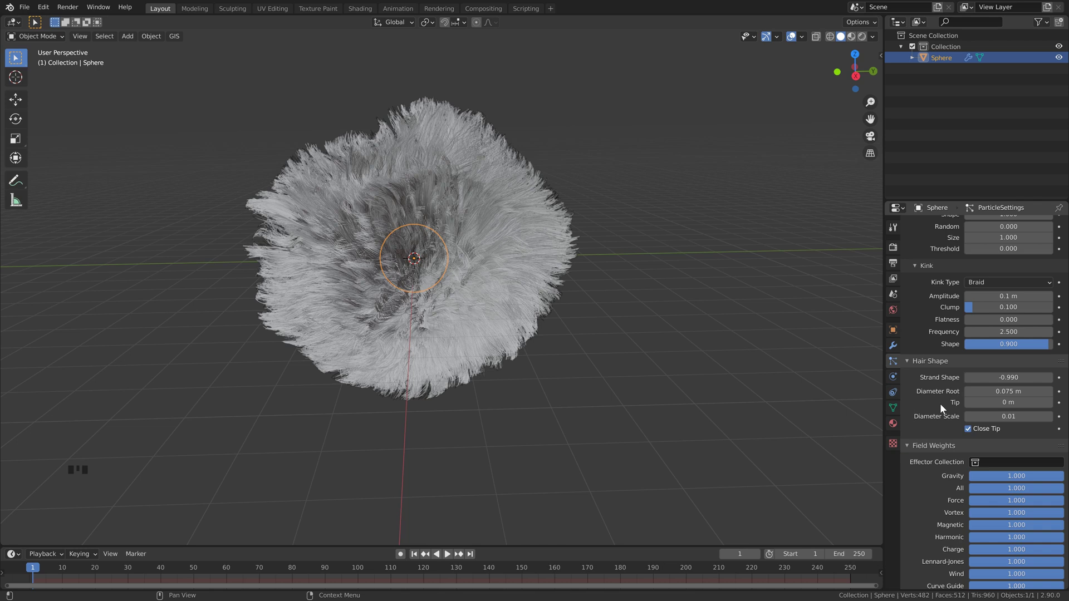
# Step: Set the hair's Gravity field weight to 0
pyautogui.scroll(-3)
pyautogui.moveTo(1009, 402); pyautogui.dragTo(1018, 402)
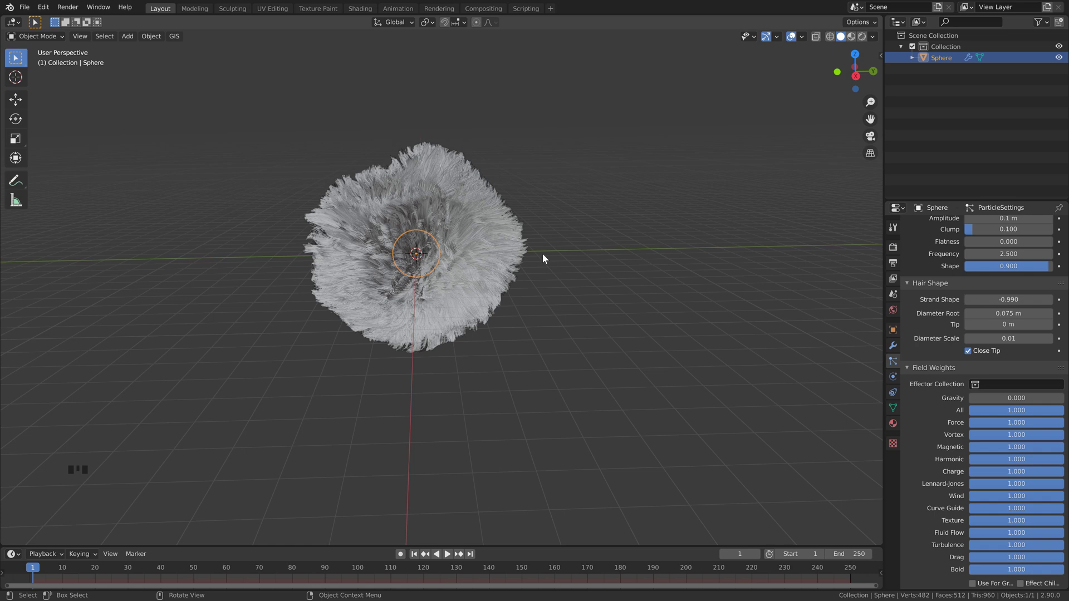
# Step: Add a Turbulence force field at the sphere's centre with strength 25
pyautogui.press('shift+a')
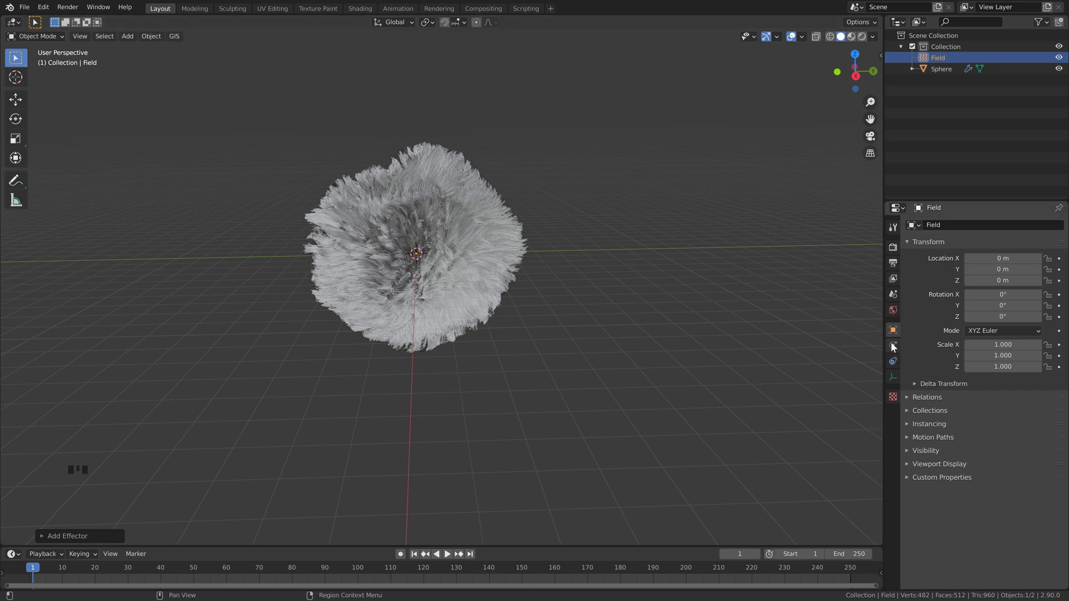
pyautogui.click(894, 347)
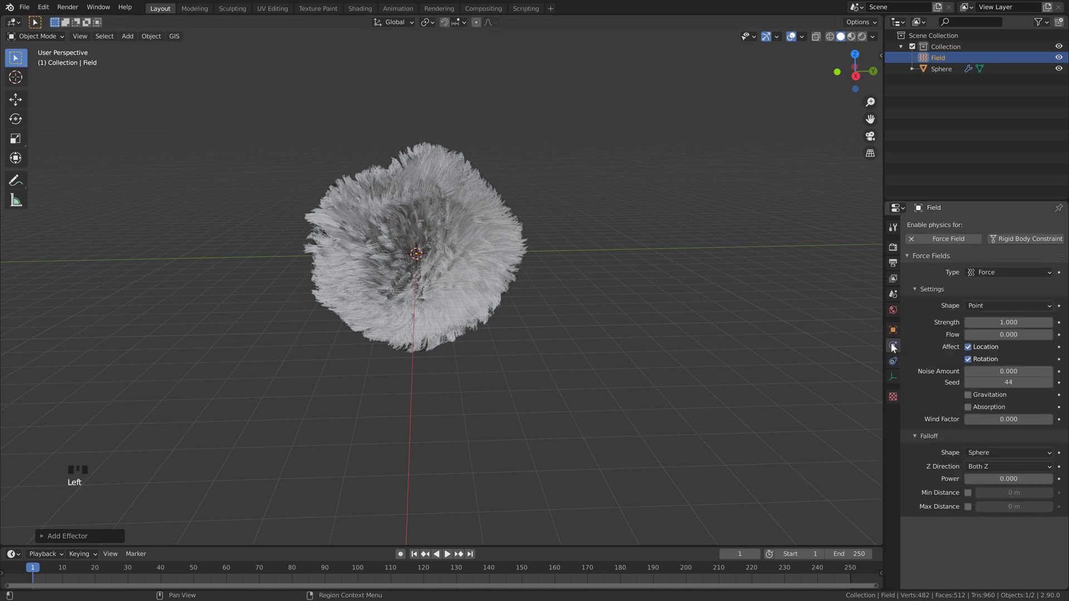
pyautogui.moveTo(895, 347); pyautogui.dragTo(421, 92)
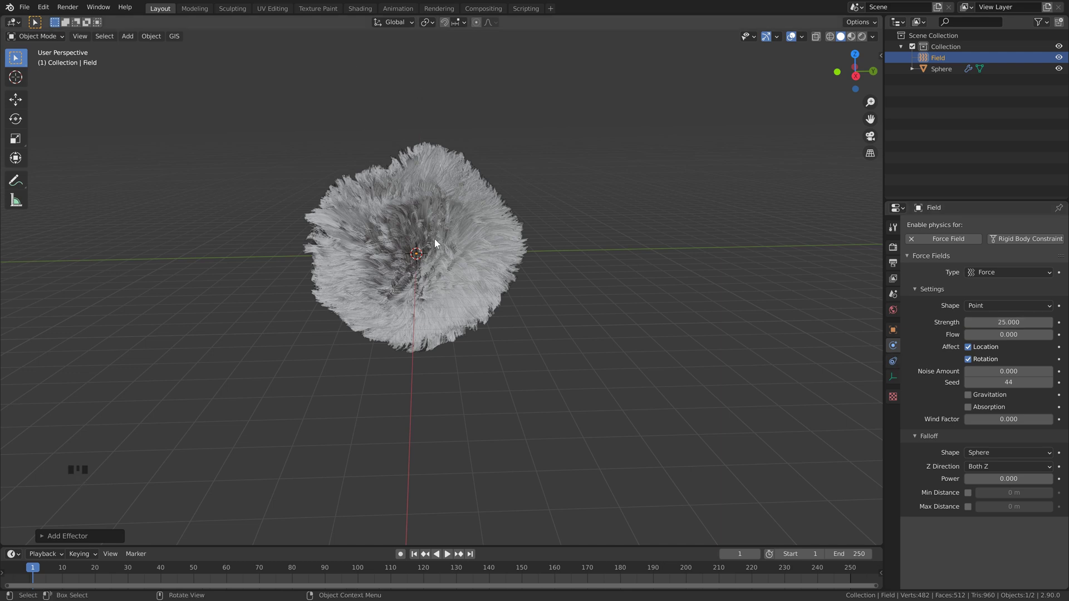
# Step: Adjust the view and scale the field, ready to add another object
pyautogui.middleClick(479, 242)
pyautogui.scroll(-3)
pyautogui.press('s')
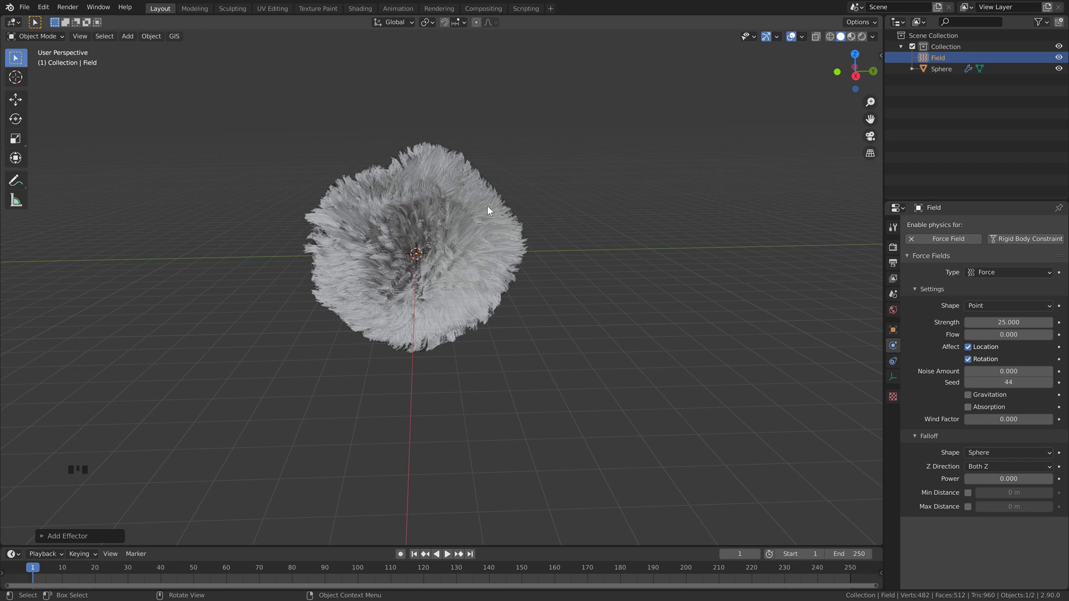
pyautogui.press('shift+a')
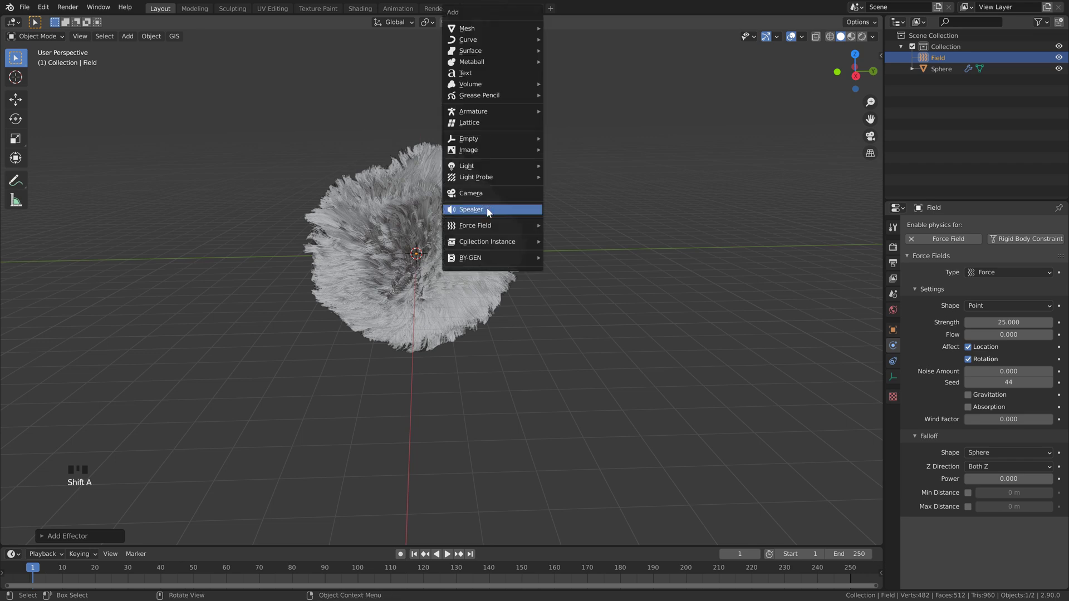
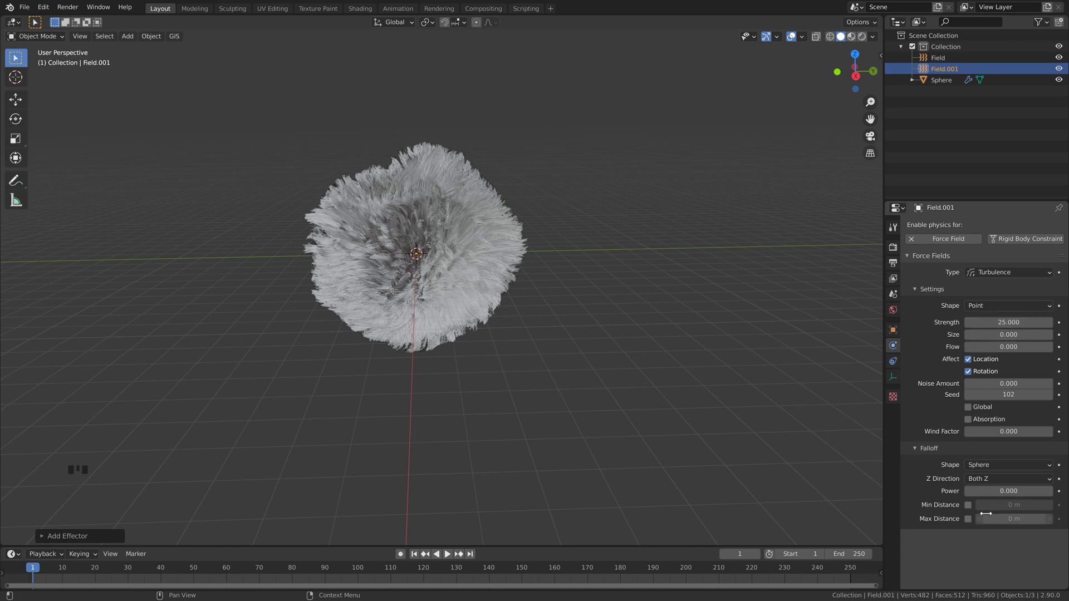
# Step: Add a third force field, Field.002, and move it below the sphere's centre
pyautogui.scroll(-3)
pyautogui.moveTo(545, 221); pyautogui.dragTo(546, 218)
pyautogui.scroll(-3)
pyautogui.scroll(3)
pyautogui.press('shift+a')
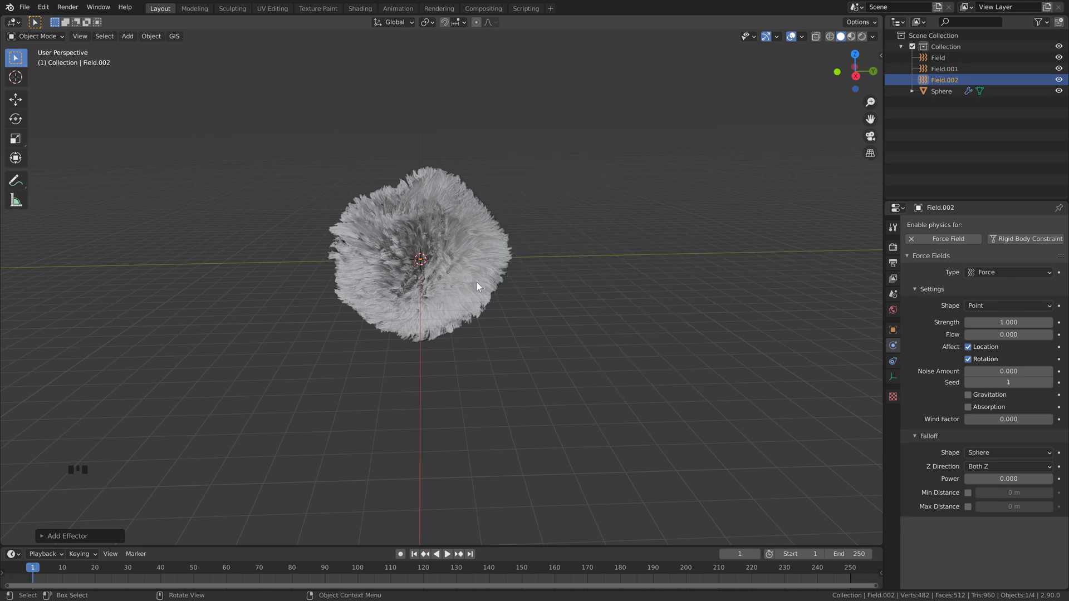
pyautogui.moveTo(472, 296); pyautogui.dragTo(575, 275)
pyautogui.press('g')
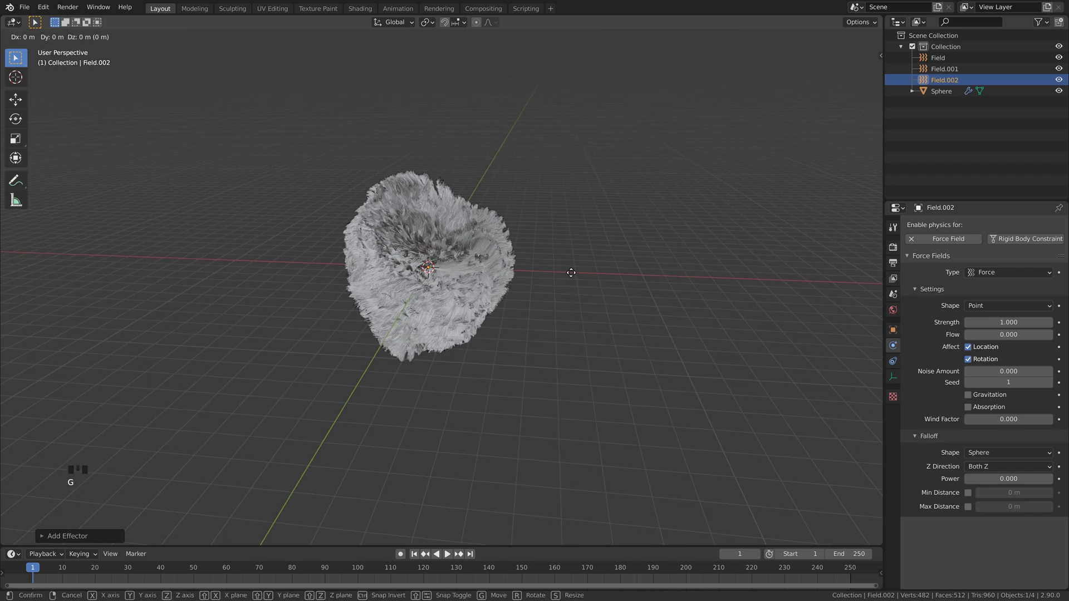
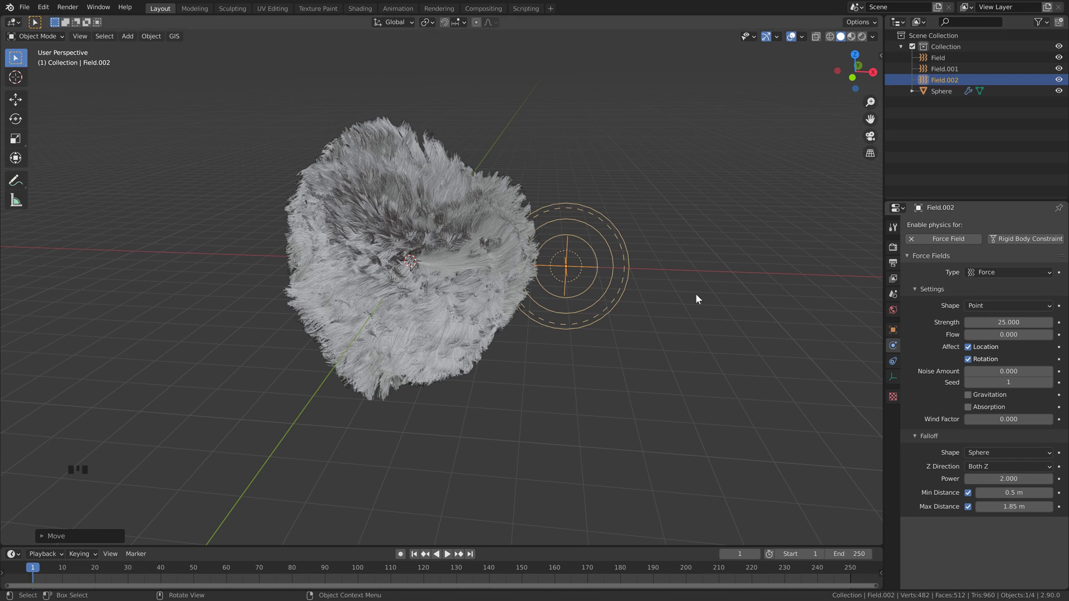
# Step: Give Field.002 strength 25, falloff power 2, min 0.5 m and max 1.85 m, then deselect
pyautogui.middleClick(714, 291)
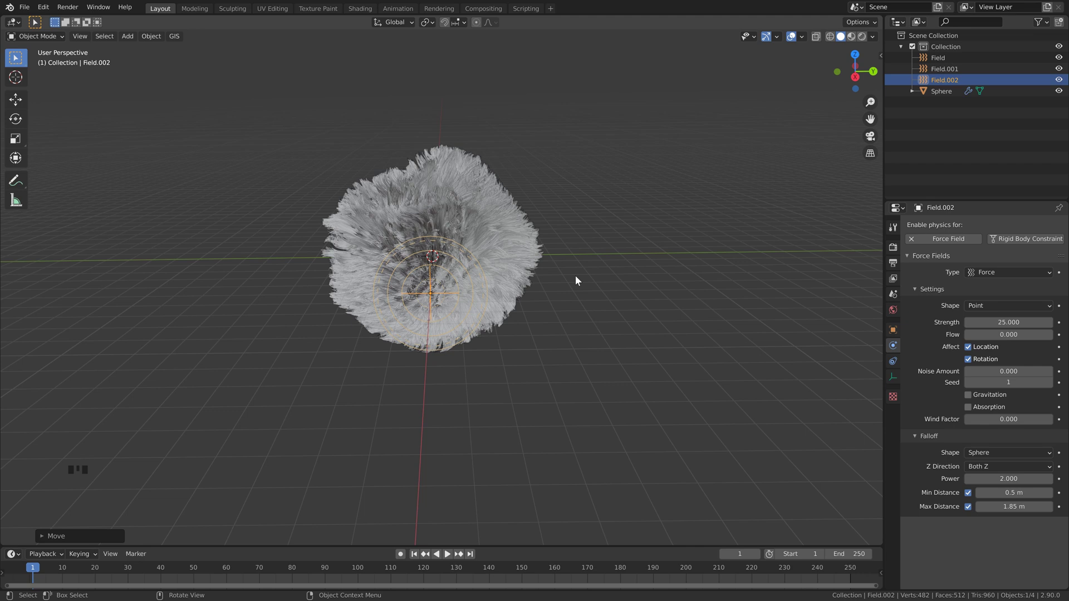
pyautogui.click(492, 256)
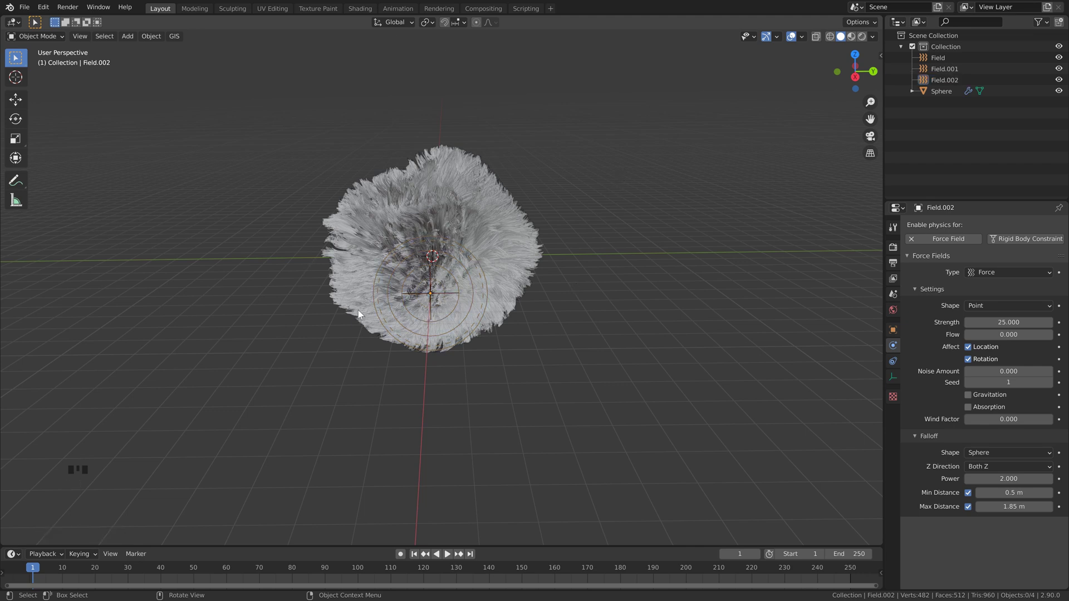
# Step: Add a Plain Axes empty at the sphere's centre scaled to about 5.5
pyautogui.click(596, 197)
pyautogui.press('shift+a')
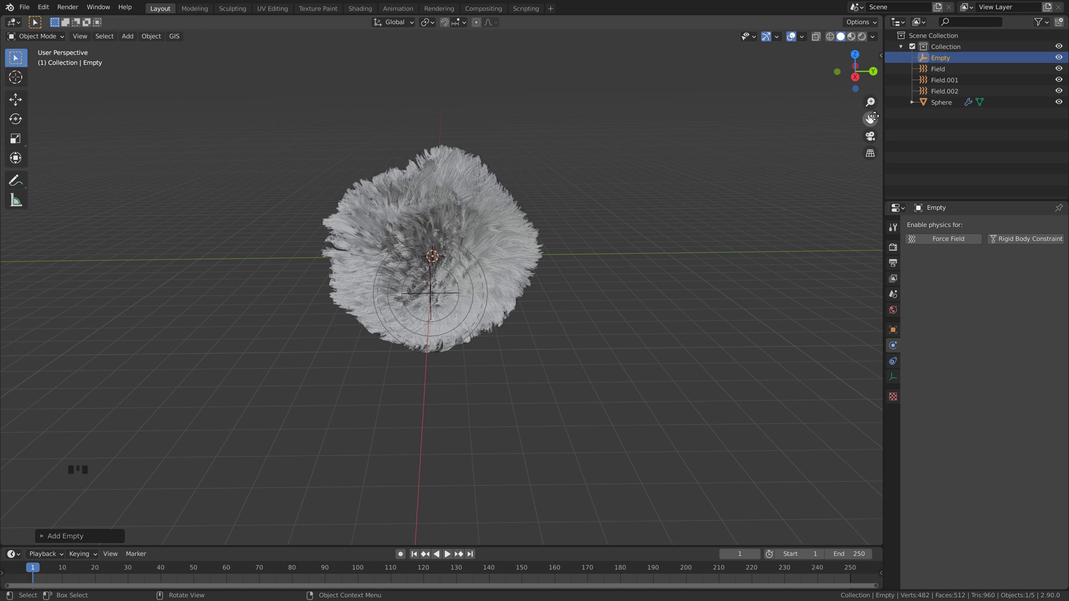
pyautogui.scroll(-3)
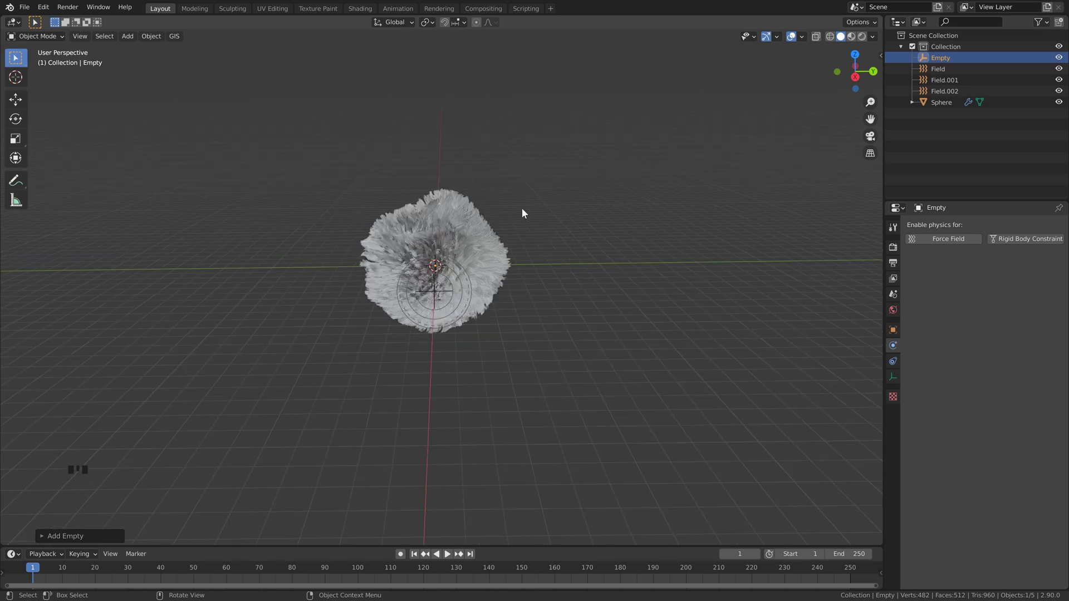
pyautogui.press('s')
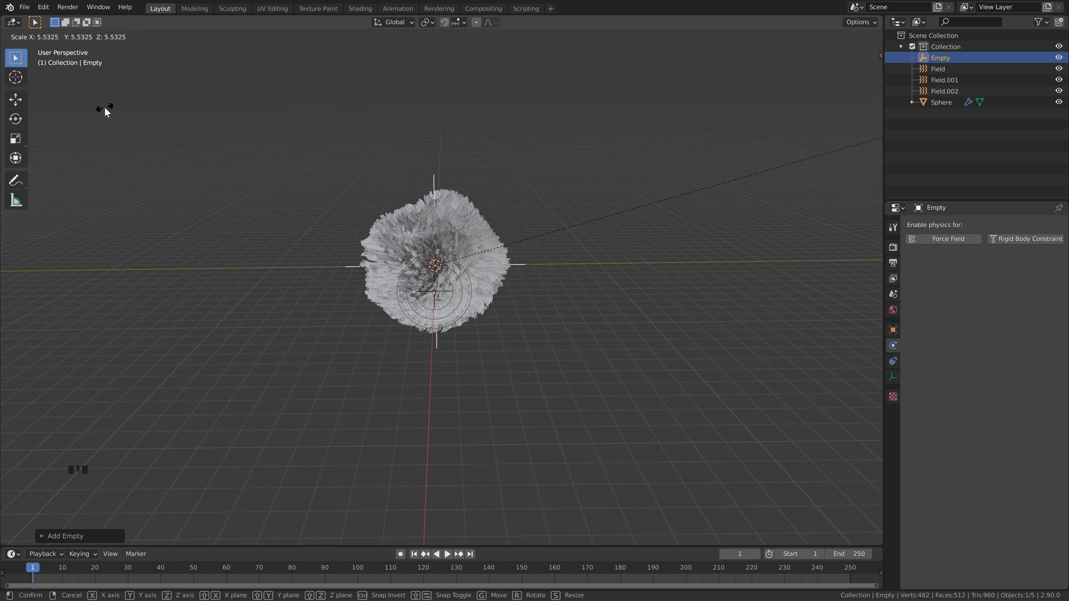
pyautogui.scroll(3)
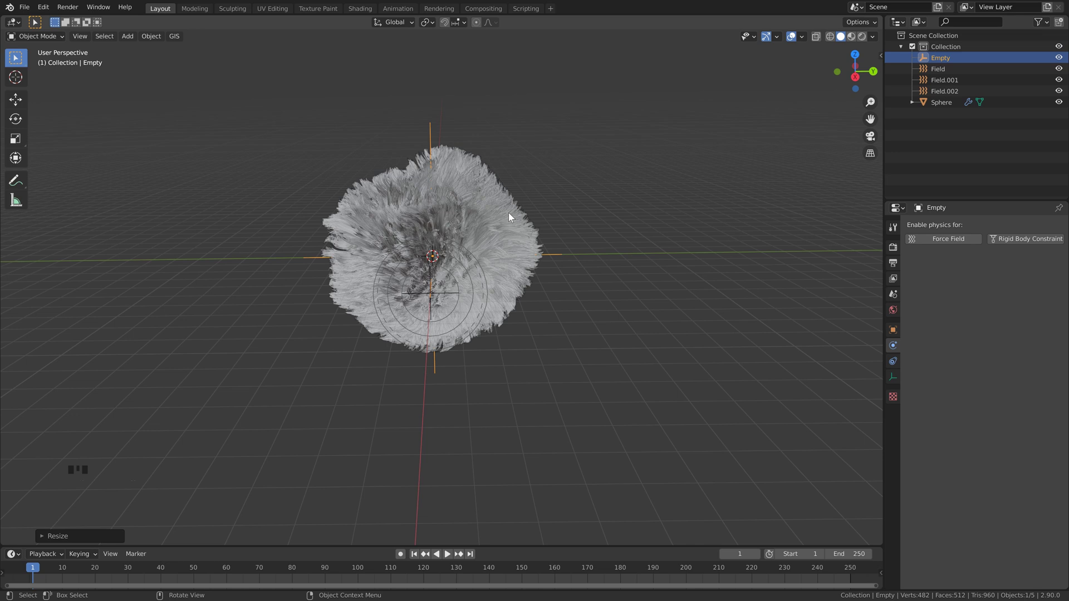
# Step: Select Field.002 with the Empty as the active object
pyautogui.click(948, 97)
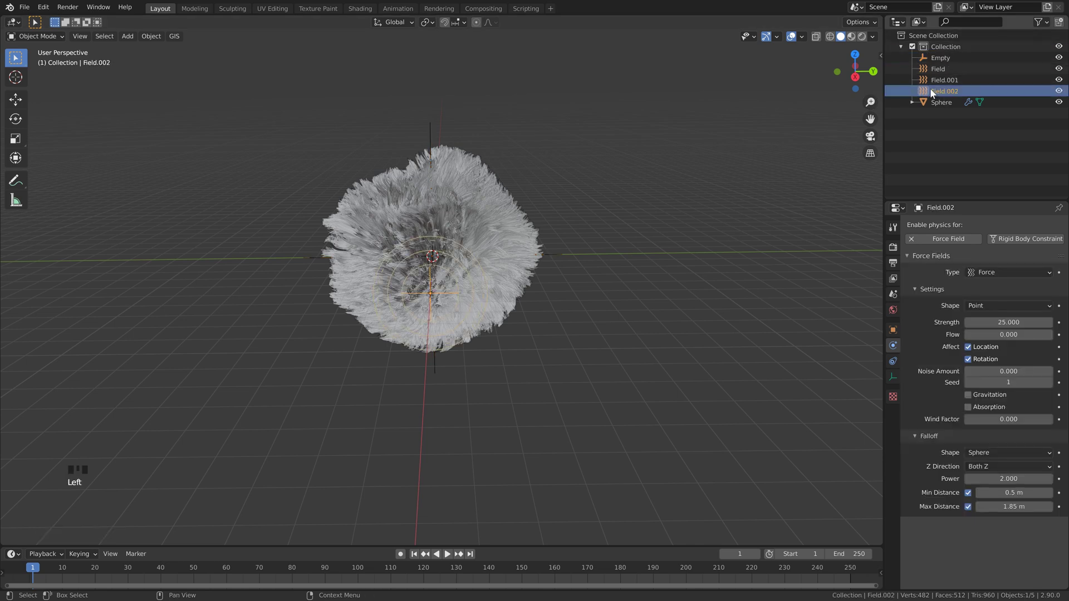
pyautogui.click(941, 92)
pyautogui.click(945, 63)
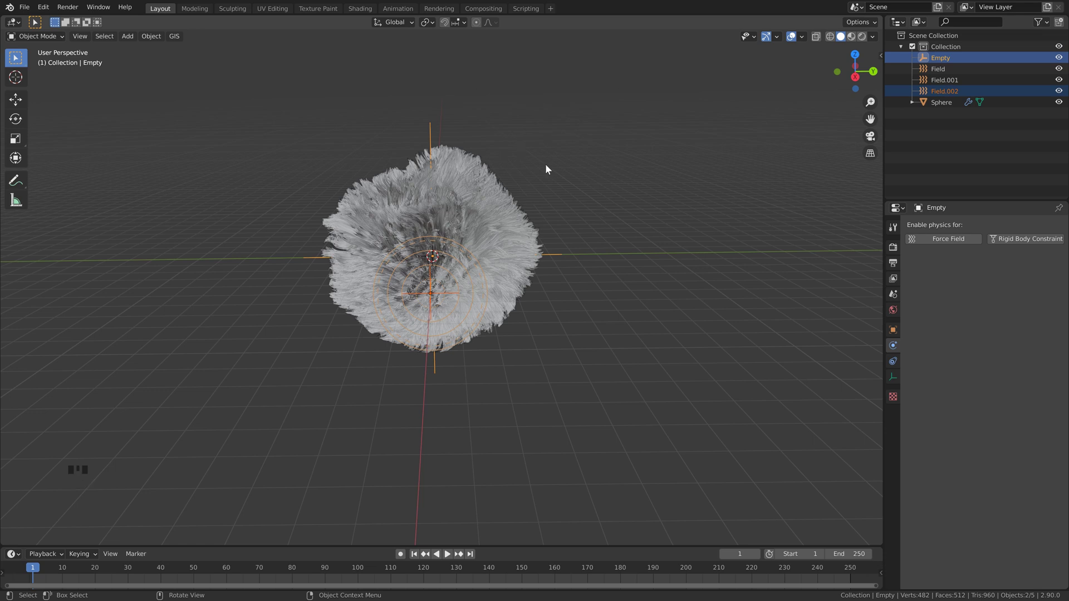
# Step: Parent Field.002 to the Empty, then select the Empty alone
pyautogui.press('ctrl+p')
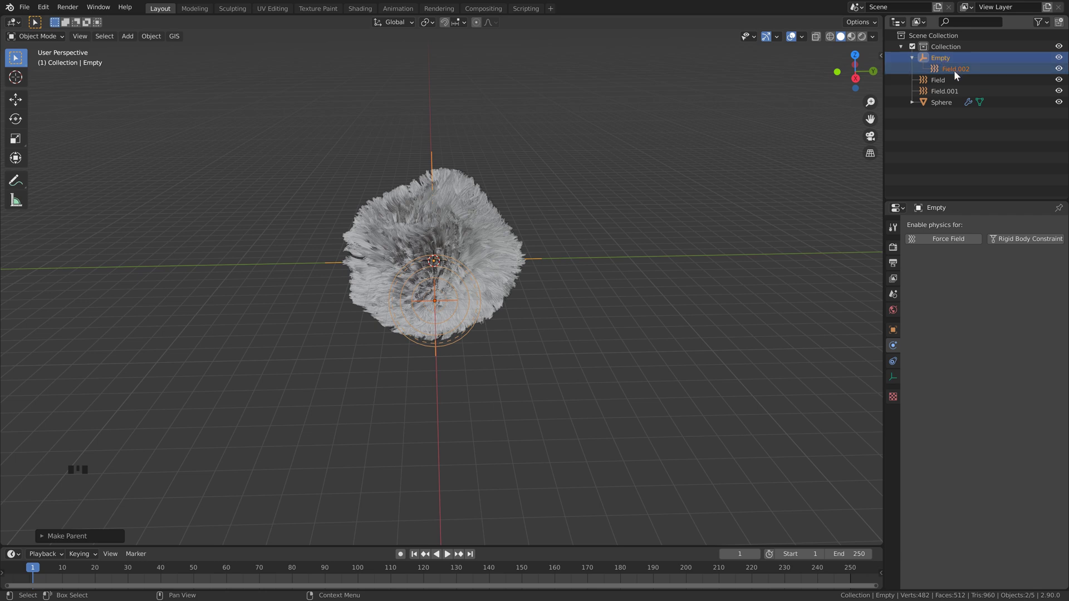
pyautogui.click(465, 142)
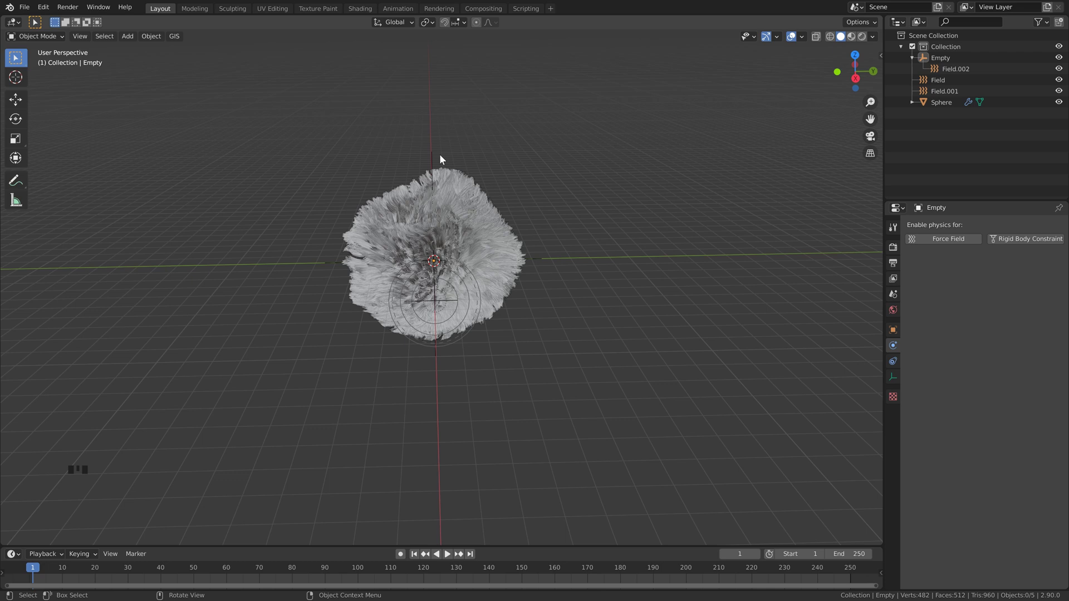
pyautogui.click(434, 159)
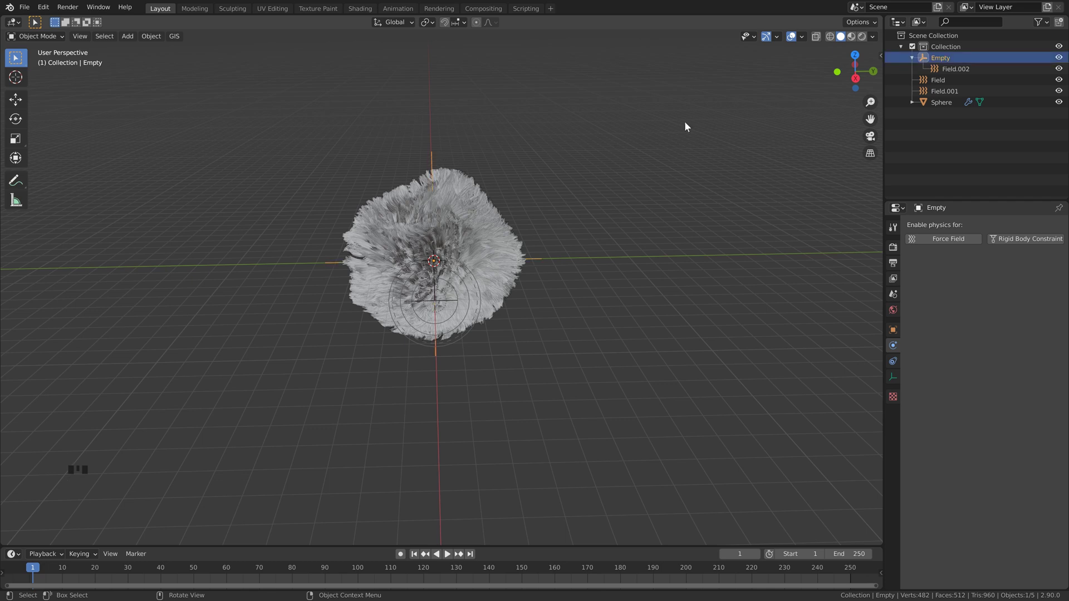
pyautogui.moveTo(505, 408); pyautogui.dragTo(223, 568)
pyautogui.moveTo(416, 562); pyautogui.dragTo(540, 189)
# Step: Show the Empty's transform panel to key its rotation up to 5000° on X, Y and Z
pyautogui.press('n')
pyautogui.scroll(-3)
pyautogui.scroll(3)
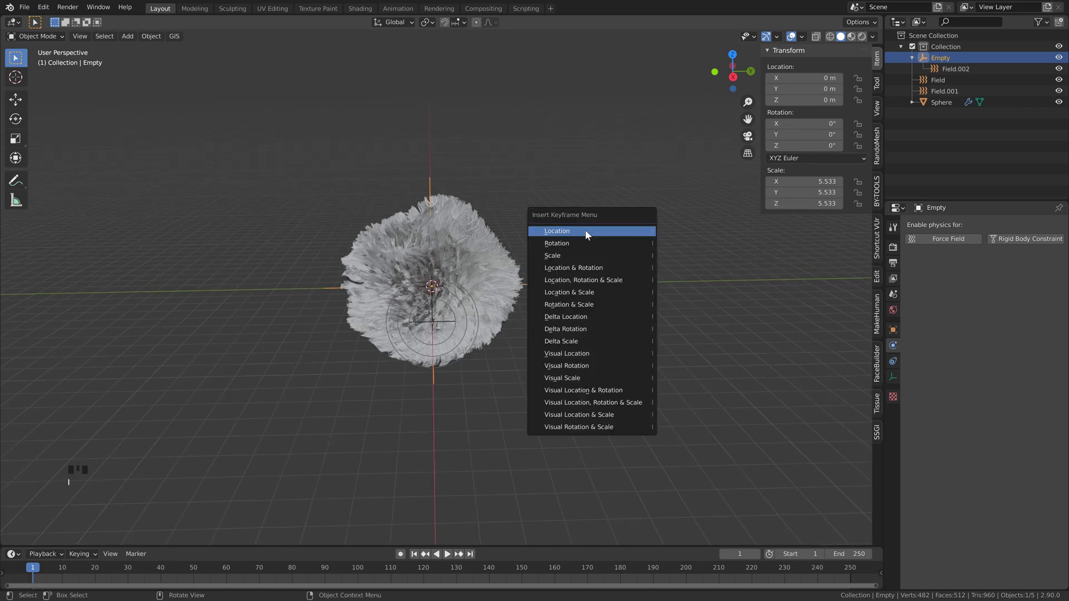
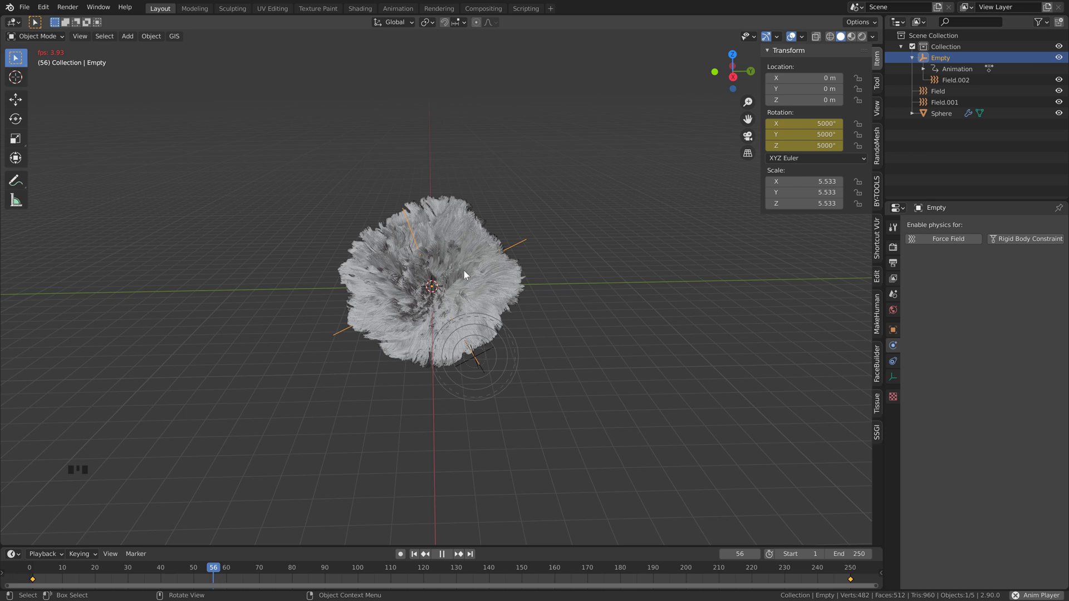
# Step: Show the Sphere's keyframed X, Y and Z Location channels expanded in the Graph Editor
pyautogui.scroll(-3)
pyautogui.scroll(-3)
pyautogui.scroll(-3)
pyautogui.moveTo(82, 481); pyautogui.dragTo(418, 231)
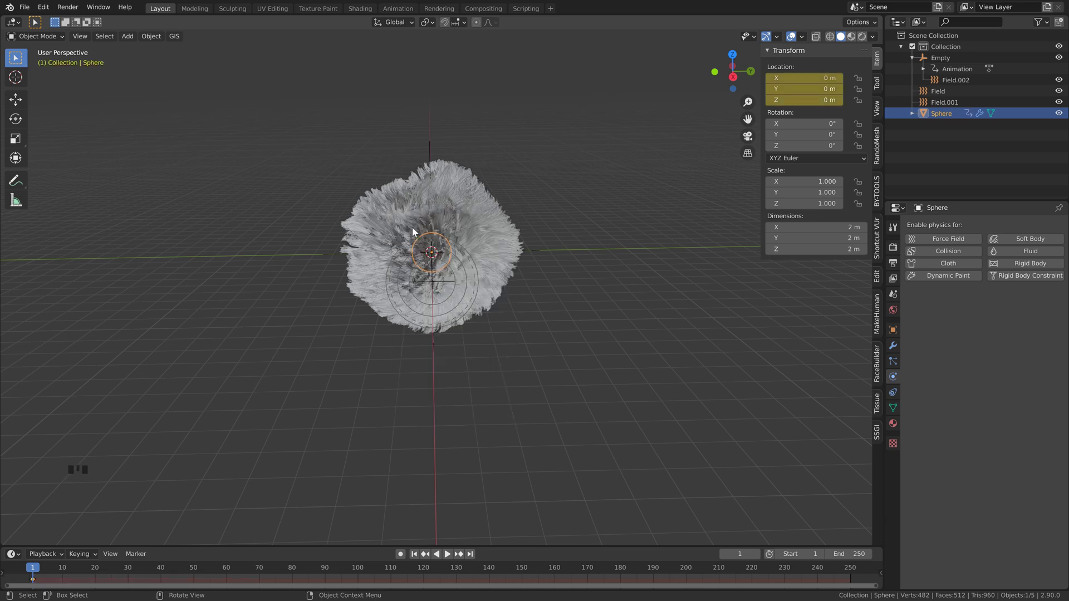
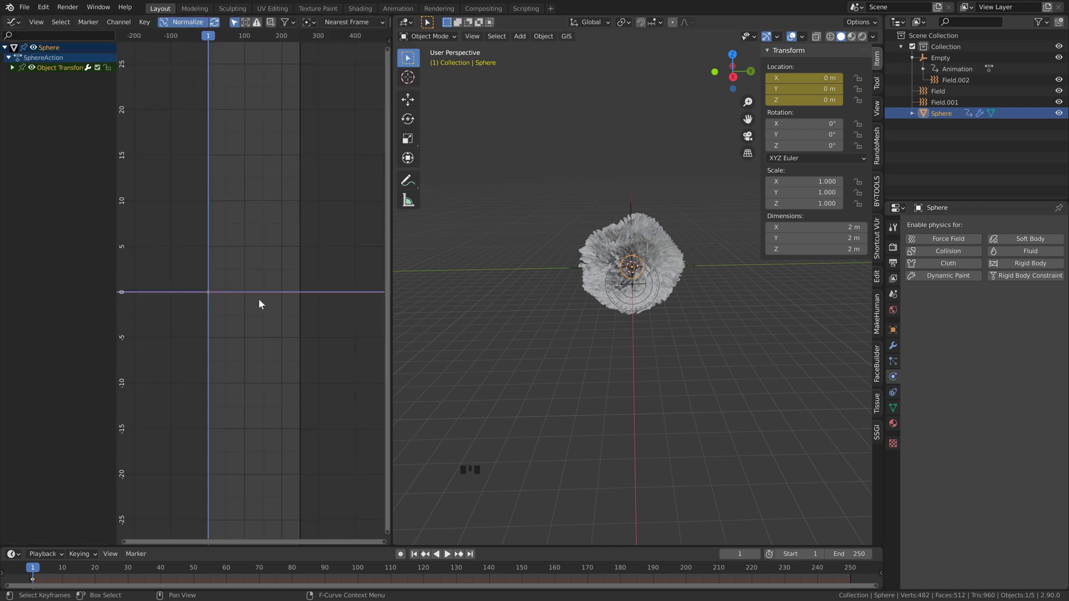
pyautogui.click(13, 70)
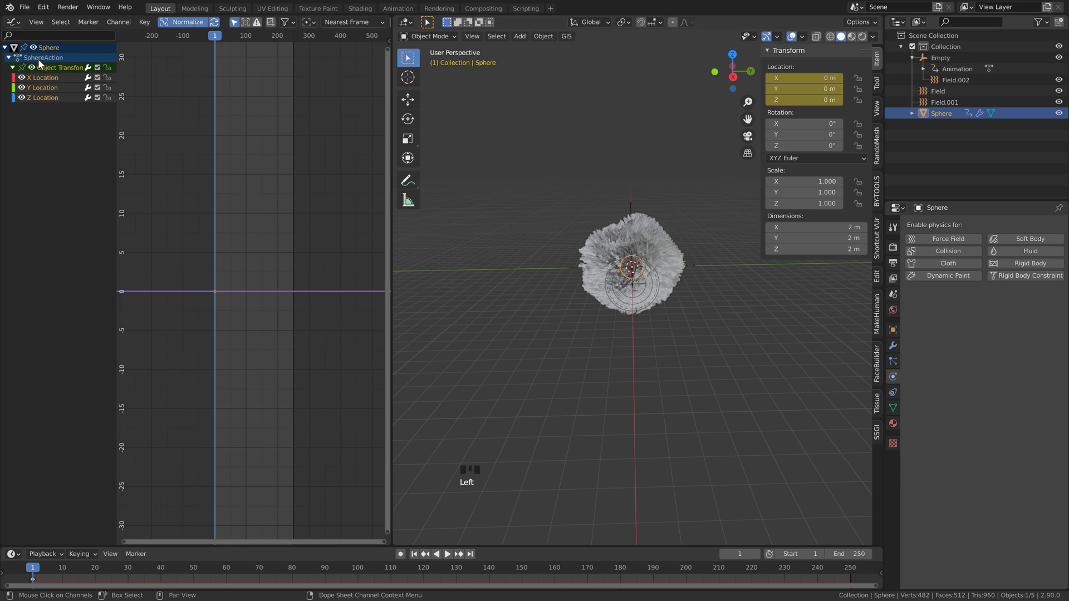